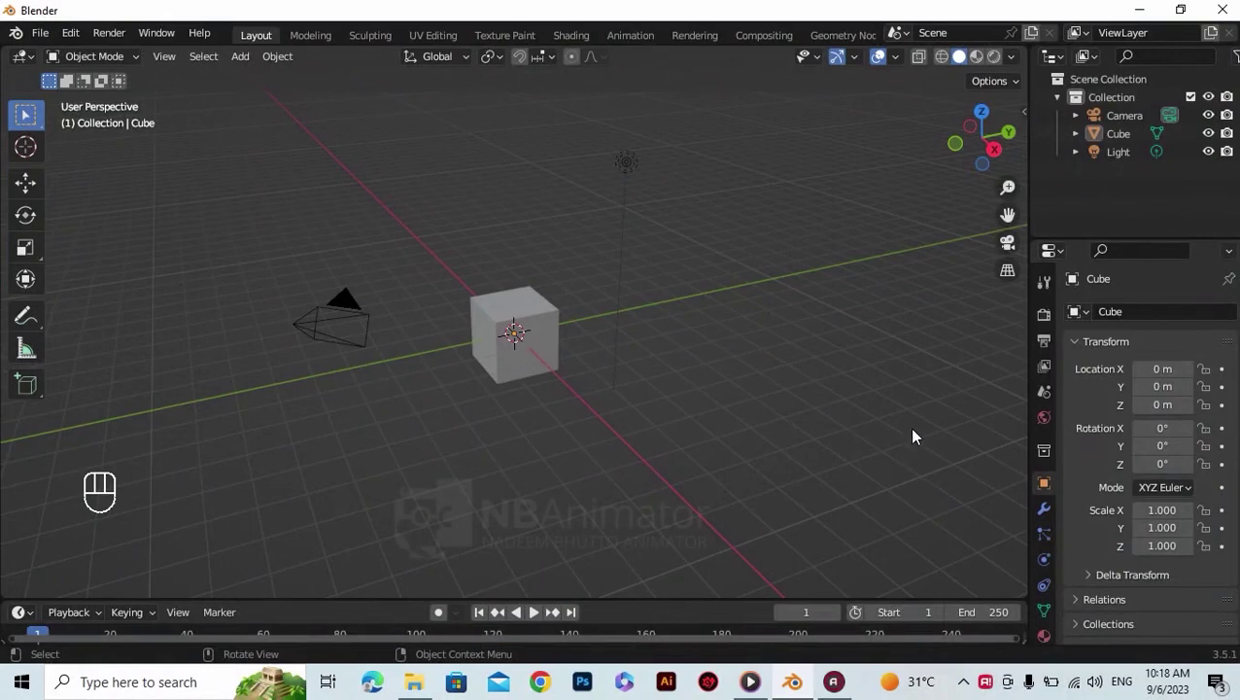
Select the default cube, camera and light all together while orbiting the scene
{"action": "left_click_drag", "start_coordinate": [741, 340], "coordinate": [690, 332]}
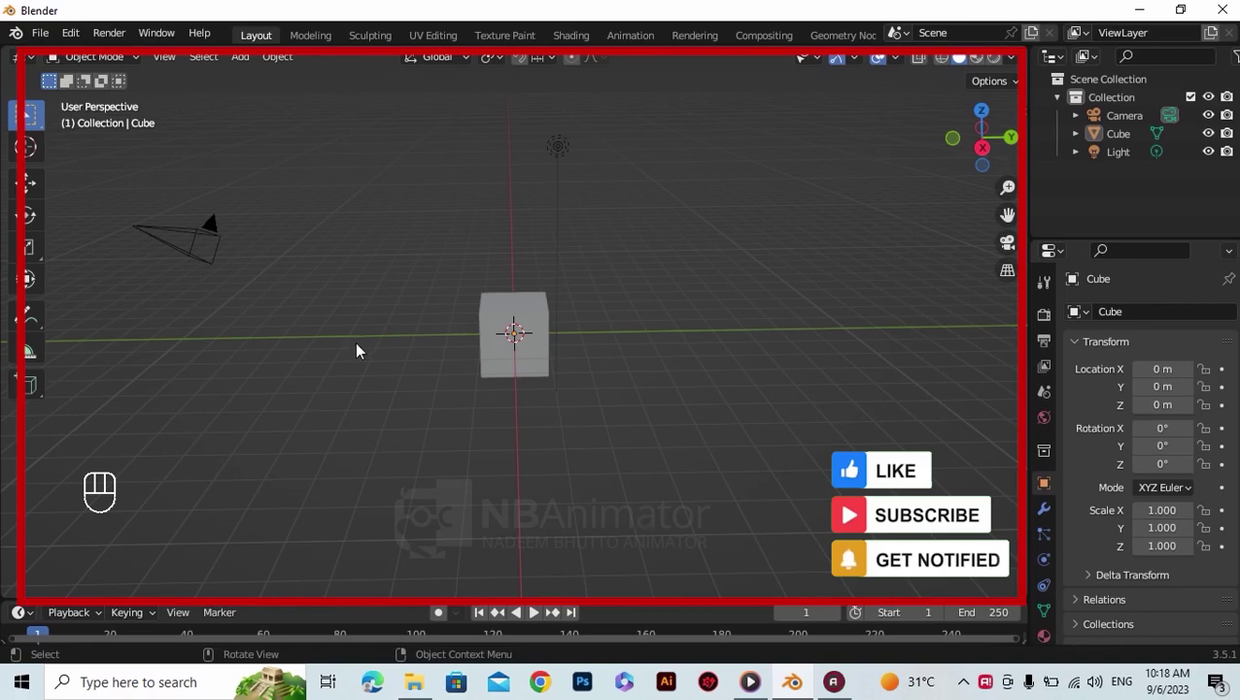
{"action": "left_click_drag", "start_coordinate": [626, 347], "coordinate": [692, 365]}
{"action": "left_click", "coordinate": [746, 141]}
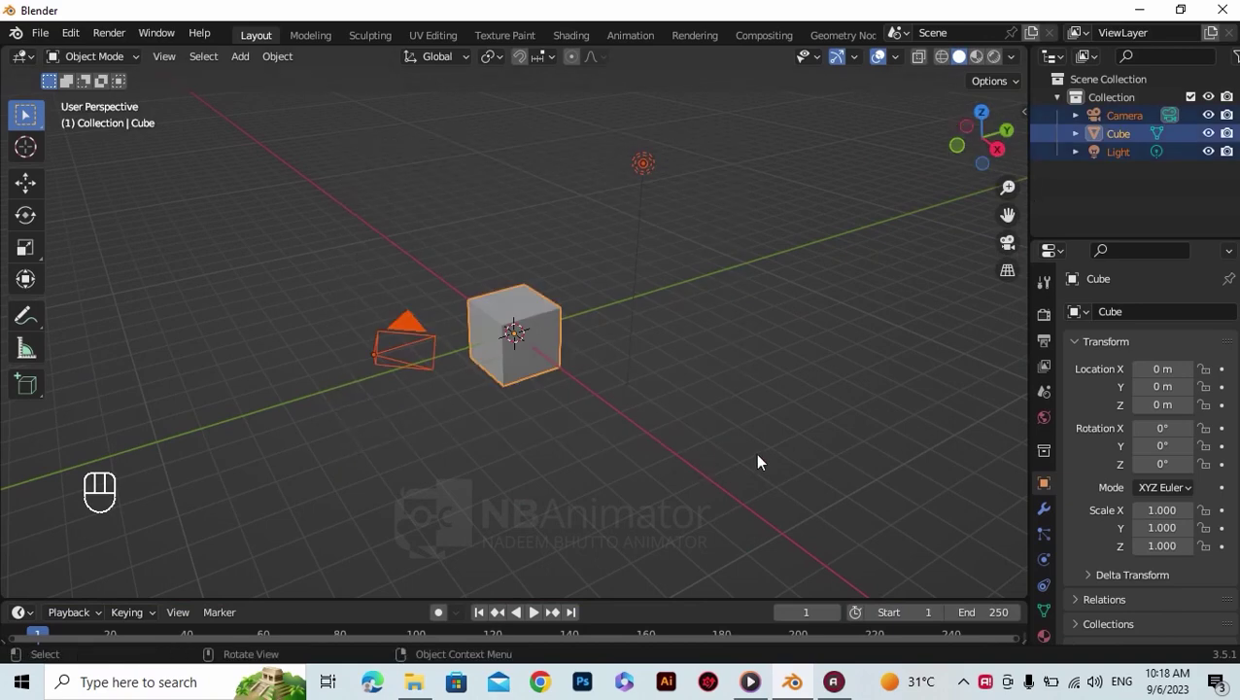
{"action": "left_click_drag", "start_coordinate": [762, 459], "coordinate": [721, 449]}
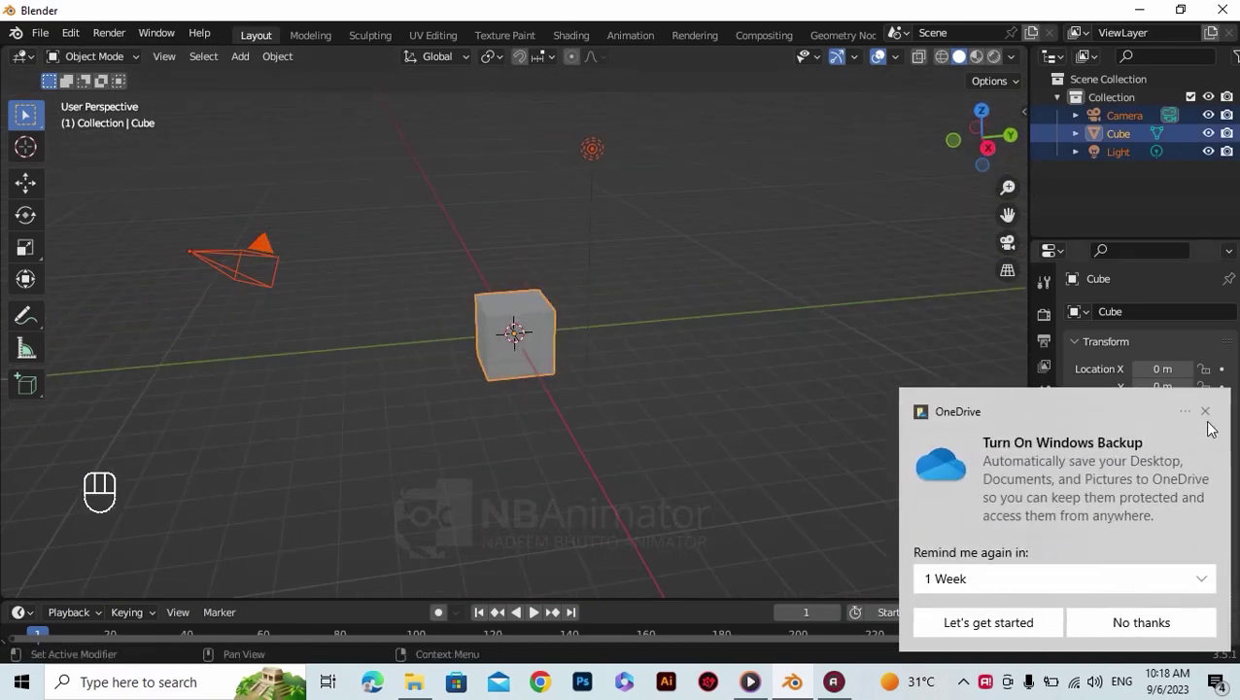
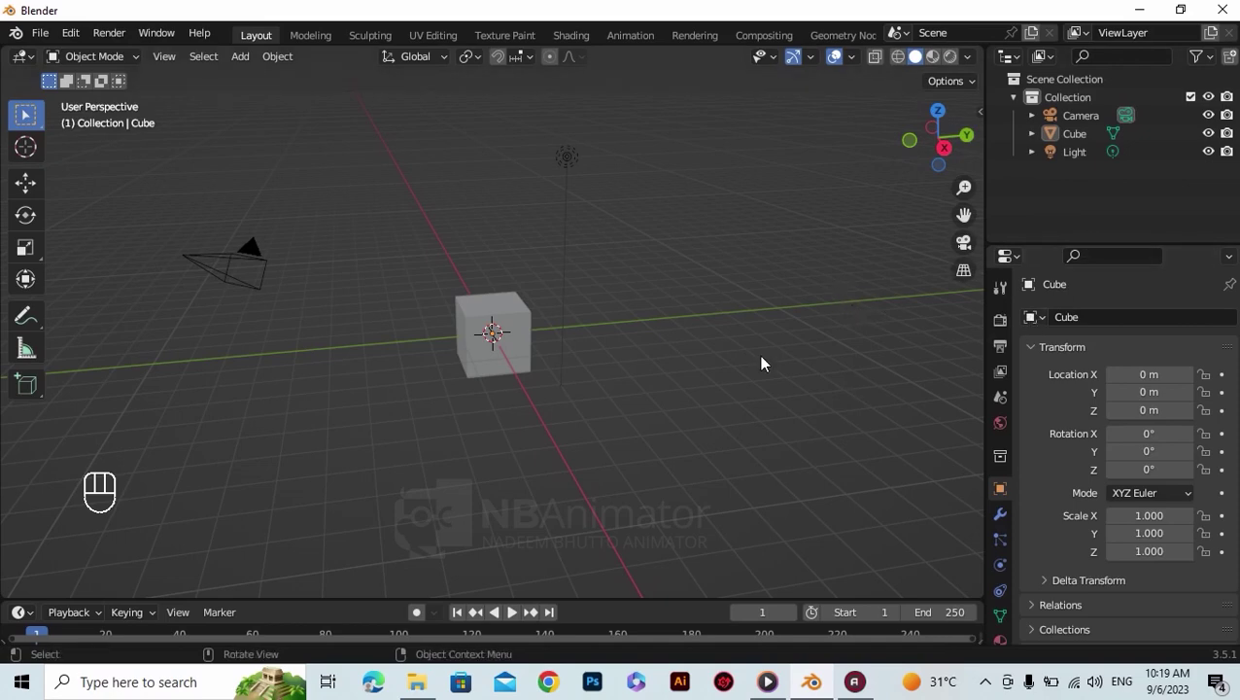
{"action": "left_click_drag", "start_coordinate": [623, 339], "coordinate": [616, 338]}
{"action": "left_click_drag", "start_coordinate": [713, 140], "coordinate": [204, 413]}
Delete the default objects, add a Suzanne monkey and raise it to 1.295 m on Z
{"action": "key", "text": "Delete"}
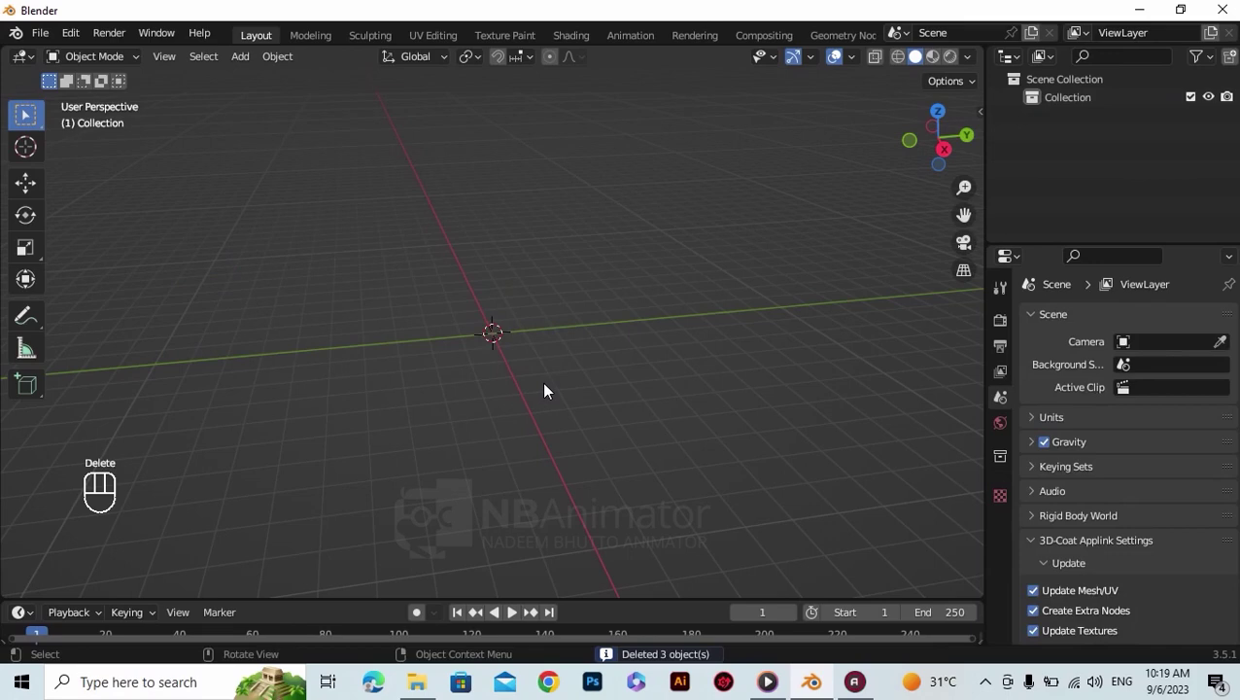
{"action": "key", "text": "shift+a"}
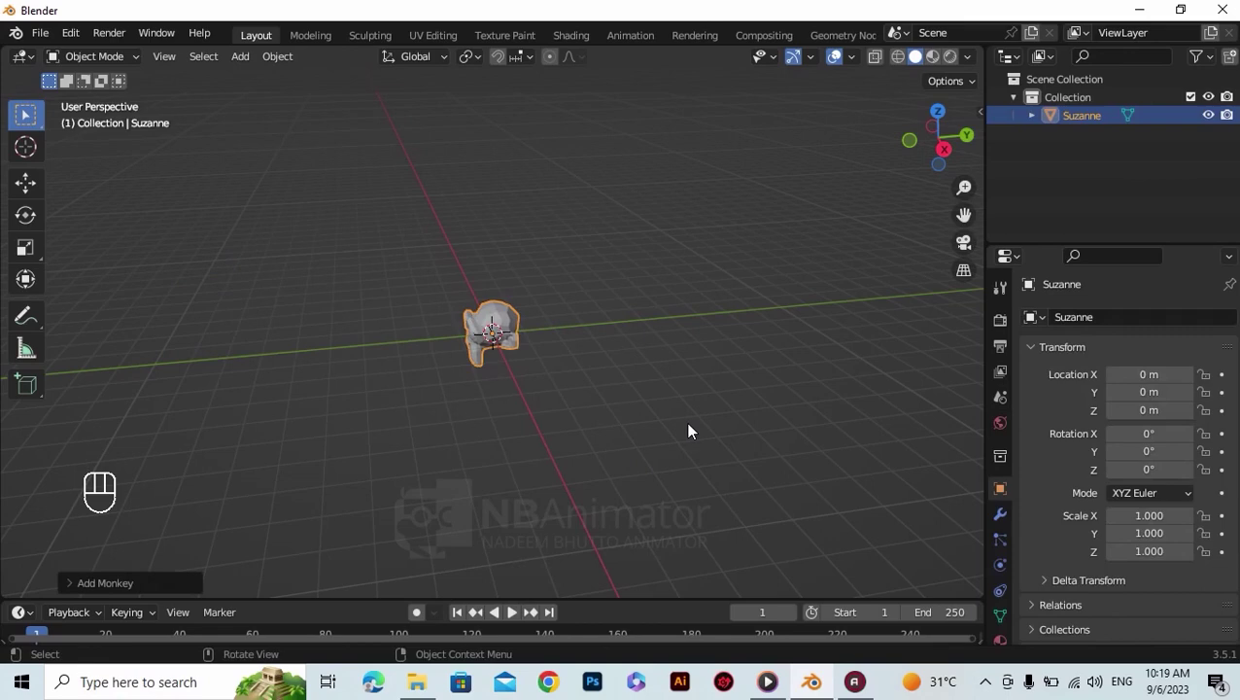
{"action": "key", "text": "KP_3"}
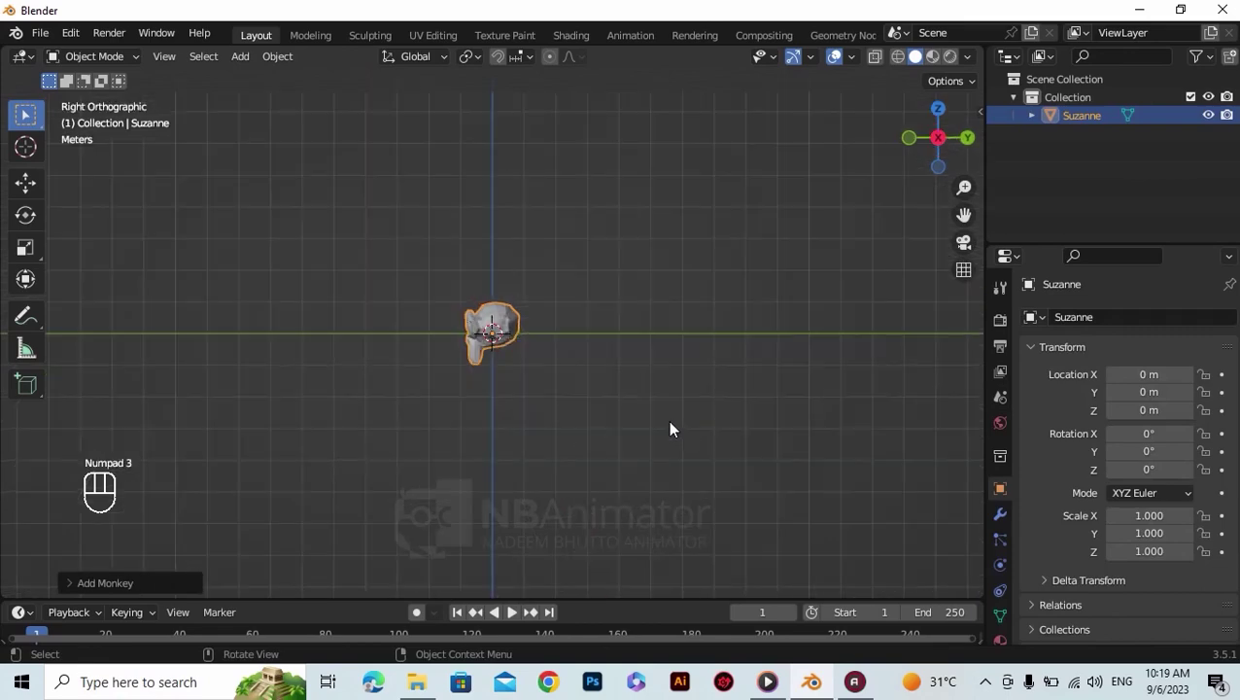
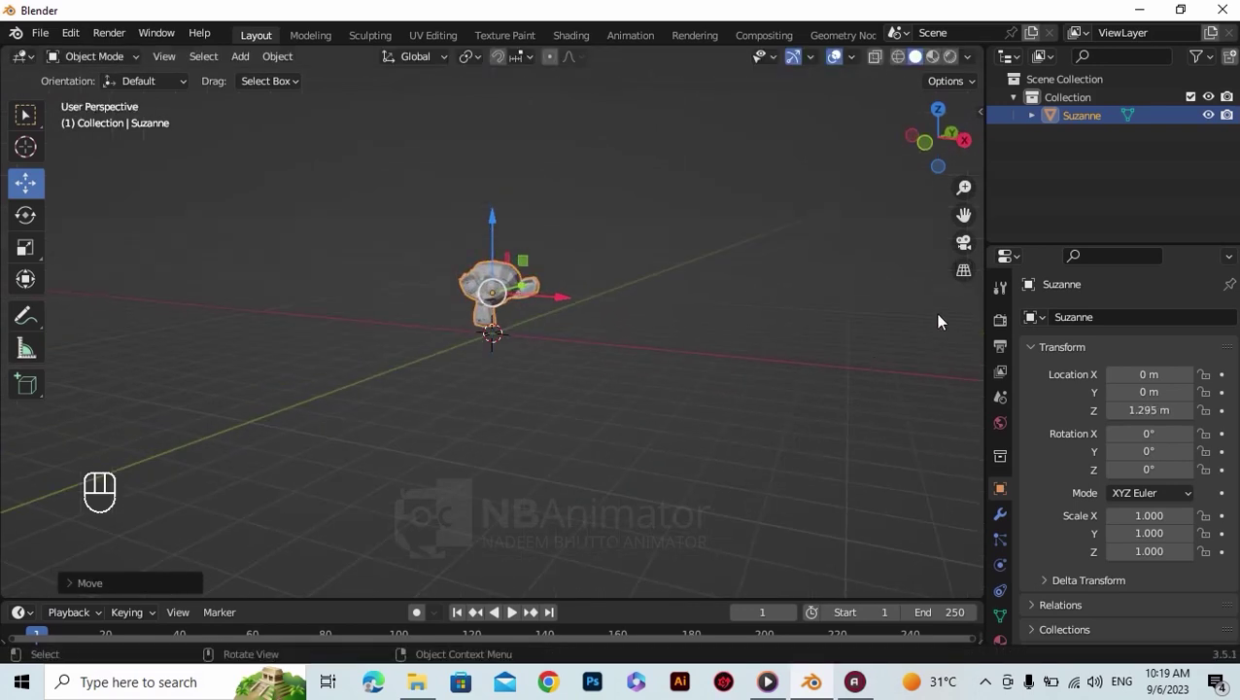
{"action": "left_click", "coordinate": [971, 251]}
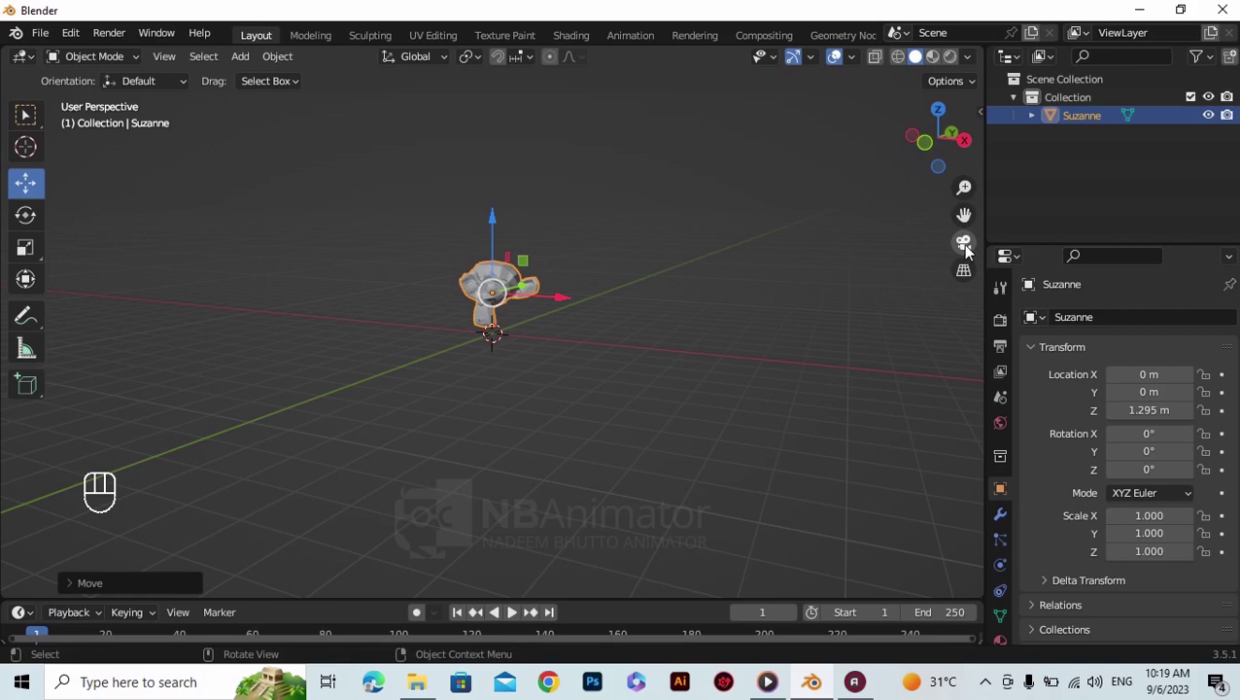
Add a new camera at the origin beneath Suzanne
{"action": "key", "text": "shift+a"}
{"action": "key", "text": "shift+a"}
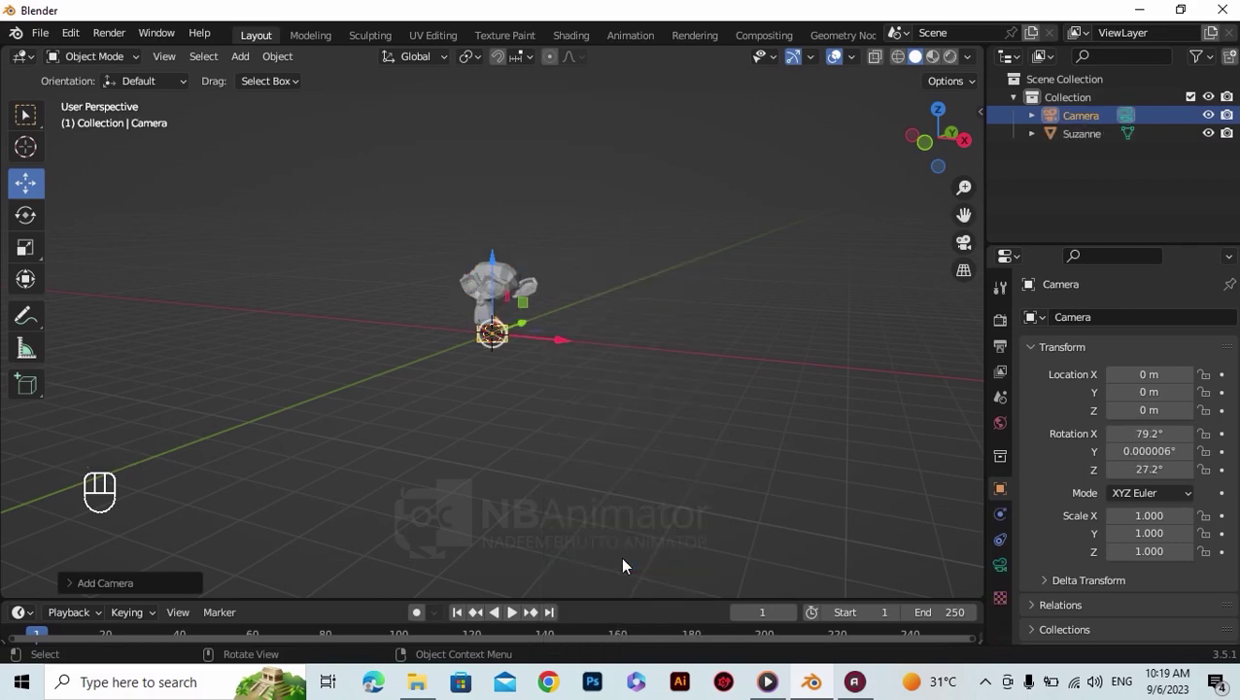
{"action": "left_click_drag", "start_coordinate": [664, 396], "coordinate": [506, 399]}
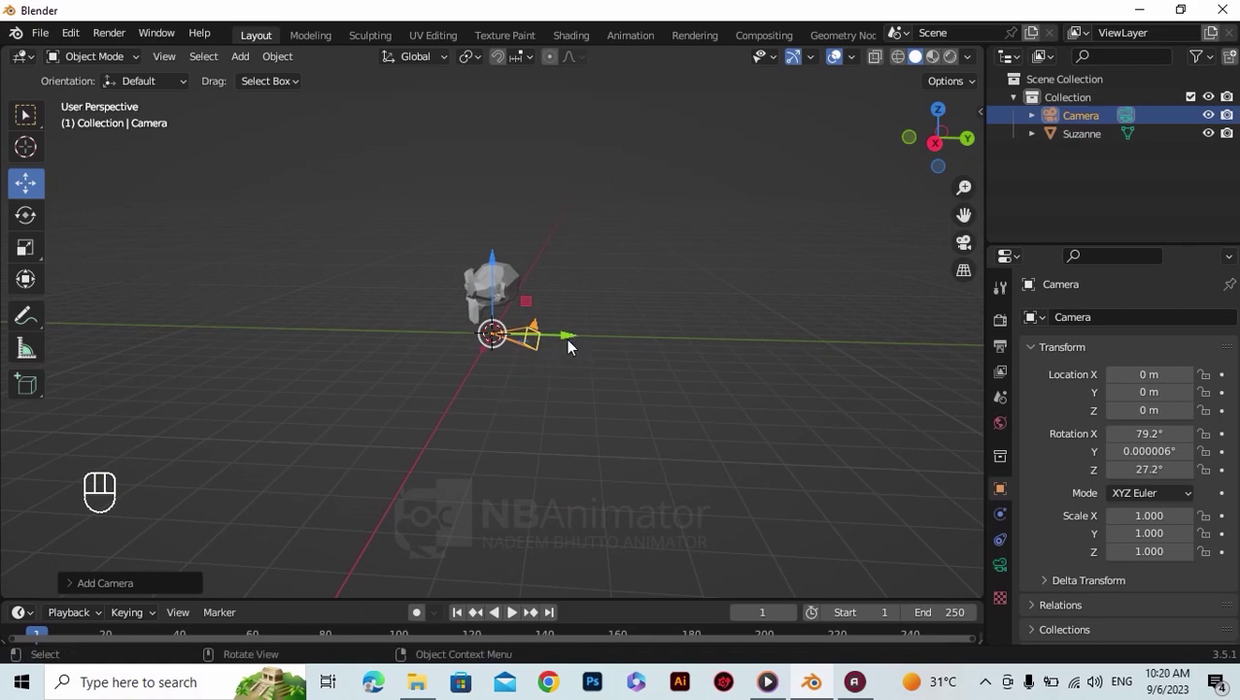
Set viewport Drag to Active Tool so dragging moves the camera
{"action": "left_click_drag", "start_coordinate": [572, 333], "coordinate": [540, 343]}
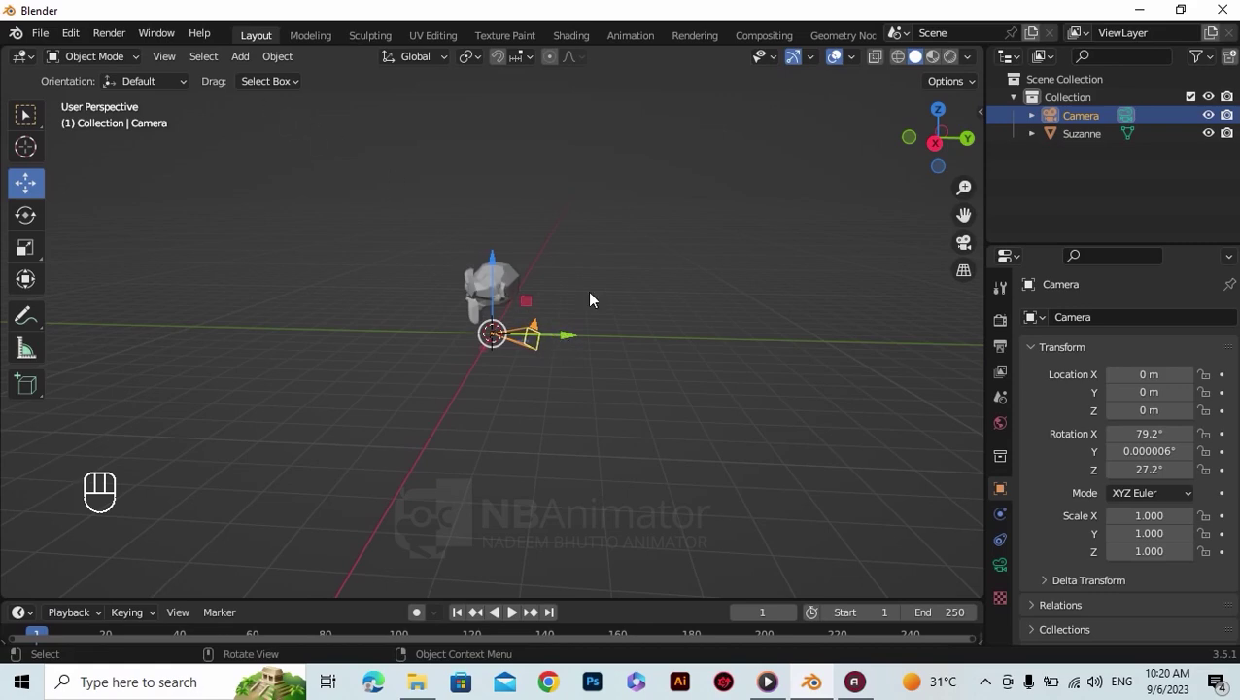
{"action": "left_click_drag", "start_coordinate": [574, 339], "coordinate": [523, 355]}
{"action": "left_click", "coordinate": [576, 345]}
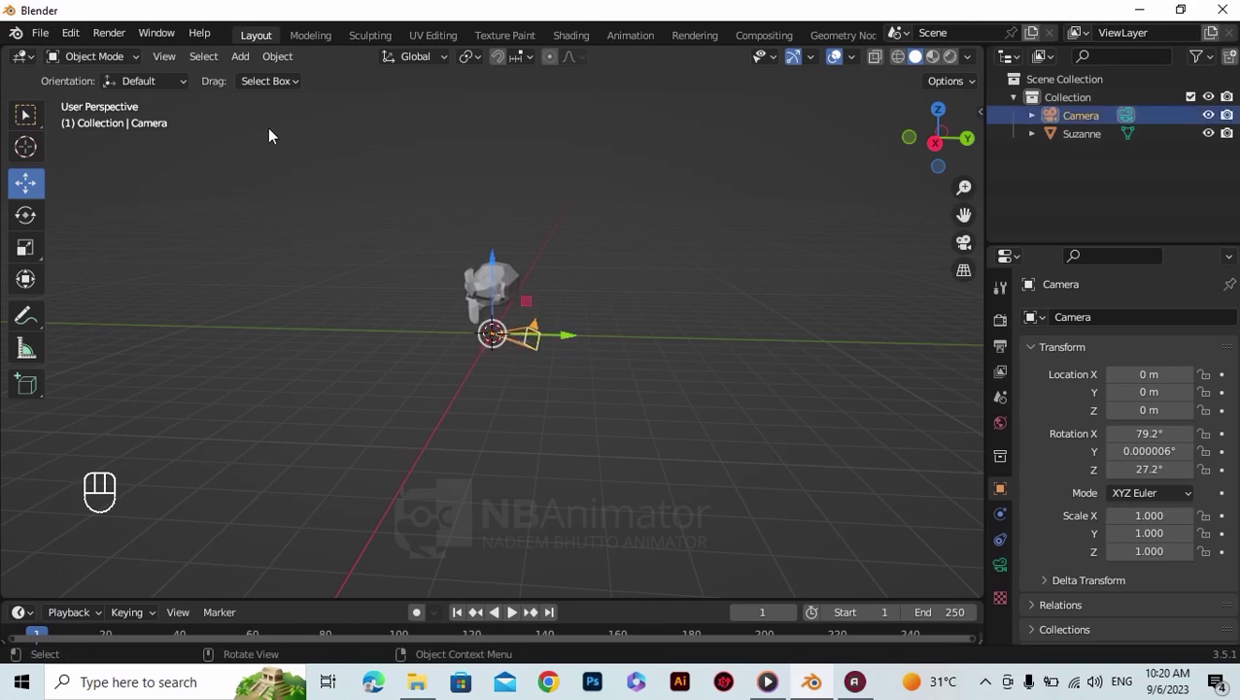
{"action": "left_click_drag", "start_coordinate": [274, 85], "coordinate": [601, 357]}
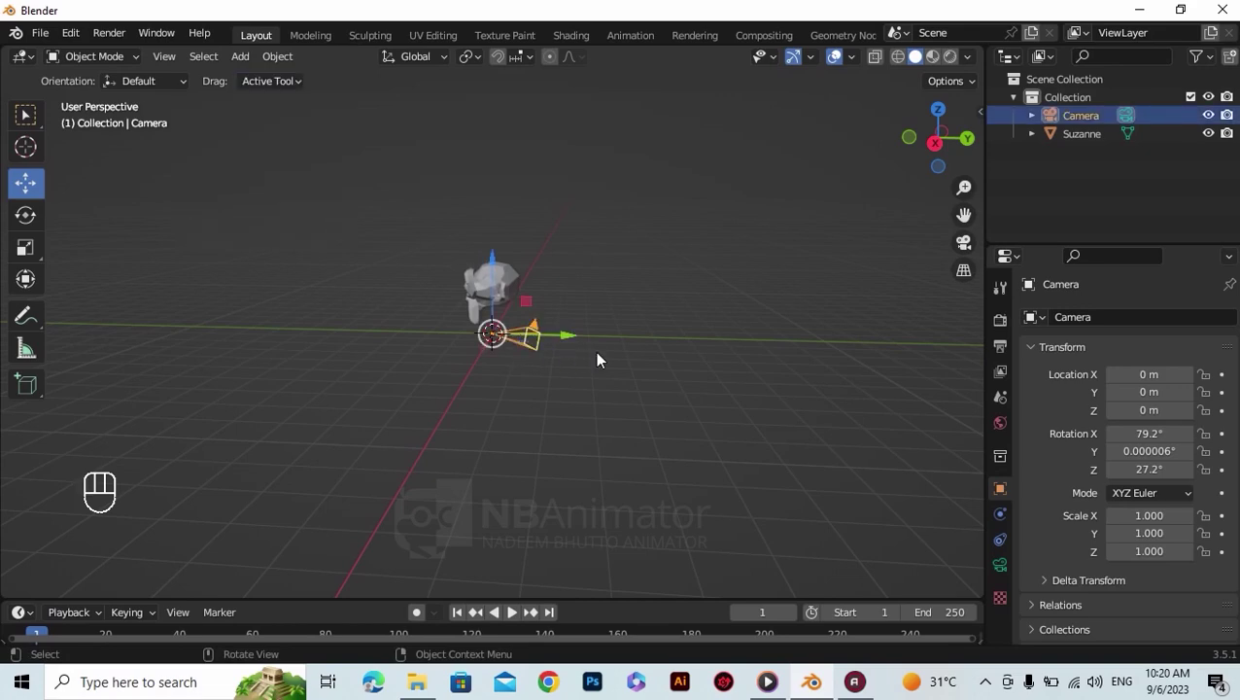
Move the camera to about Y −6.60 m, Z 2.14 m facing Suzanne, checking through camera view
{"action": "left_click", "coordinate": [570, 340]}
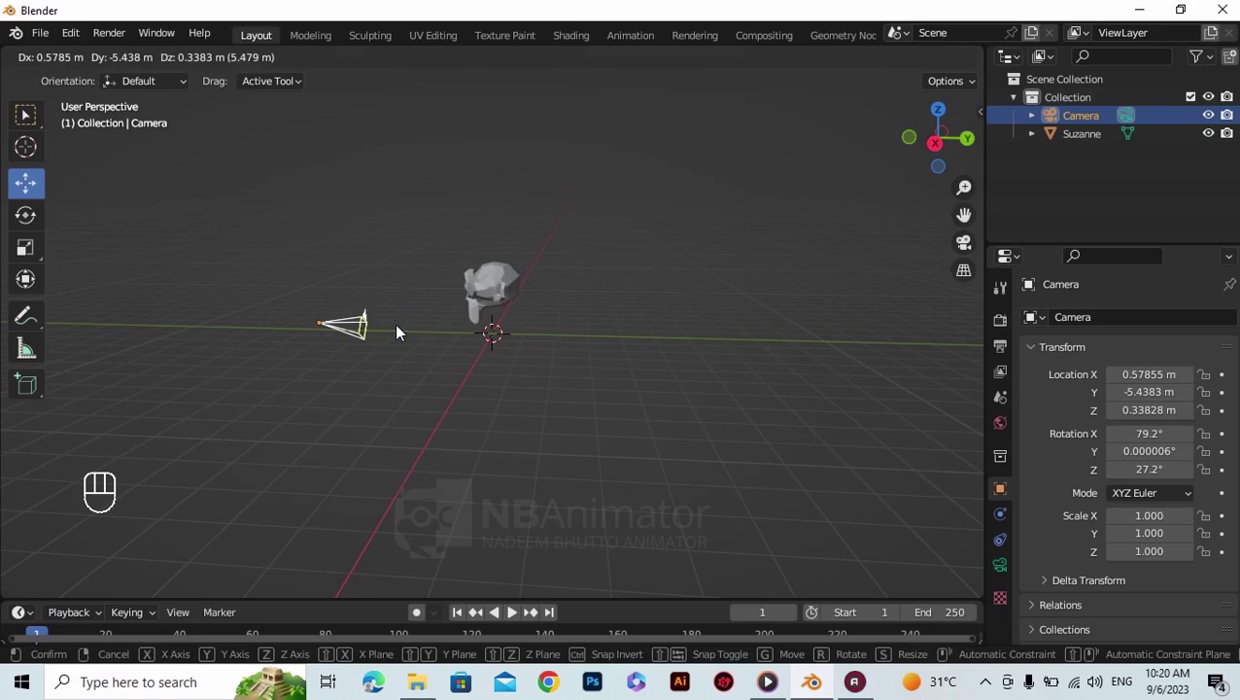
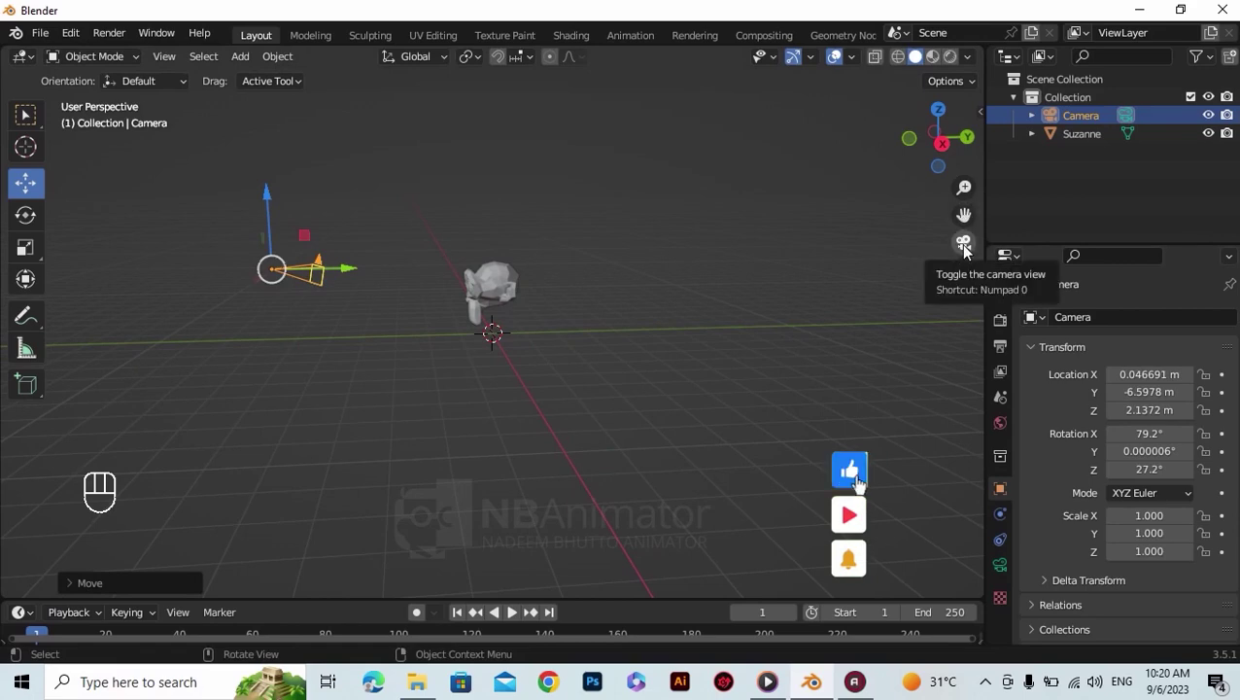
{"action": "key", "text": "KP_0"}
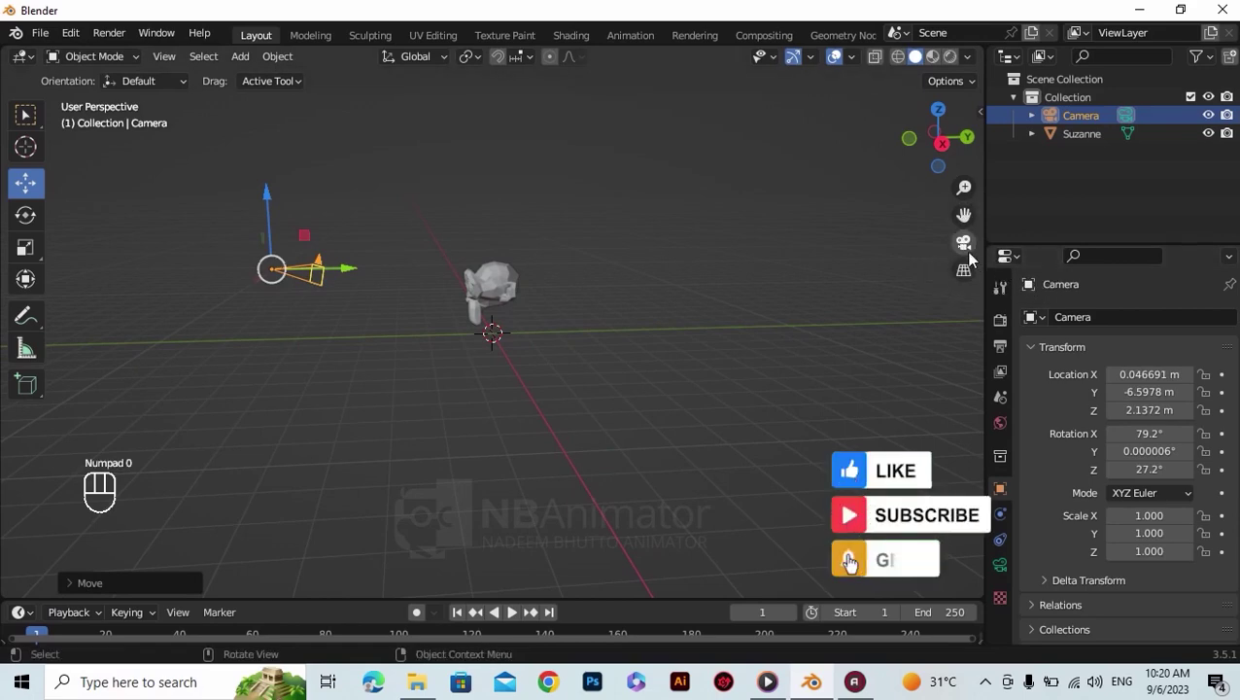
{"action": "left_click", "coordinate": [879, 276]}
{"action": "key", "text": "KP_0"}
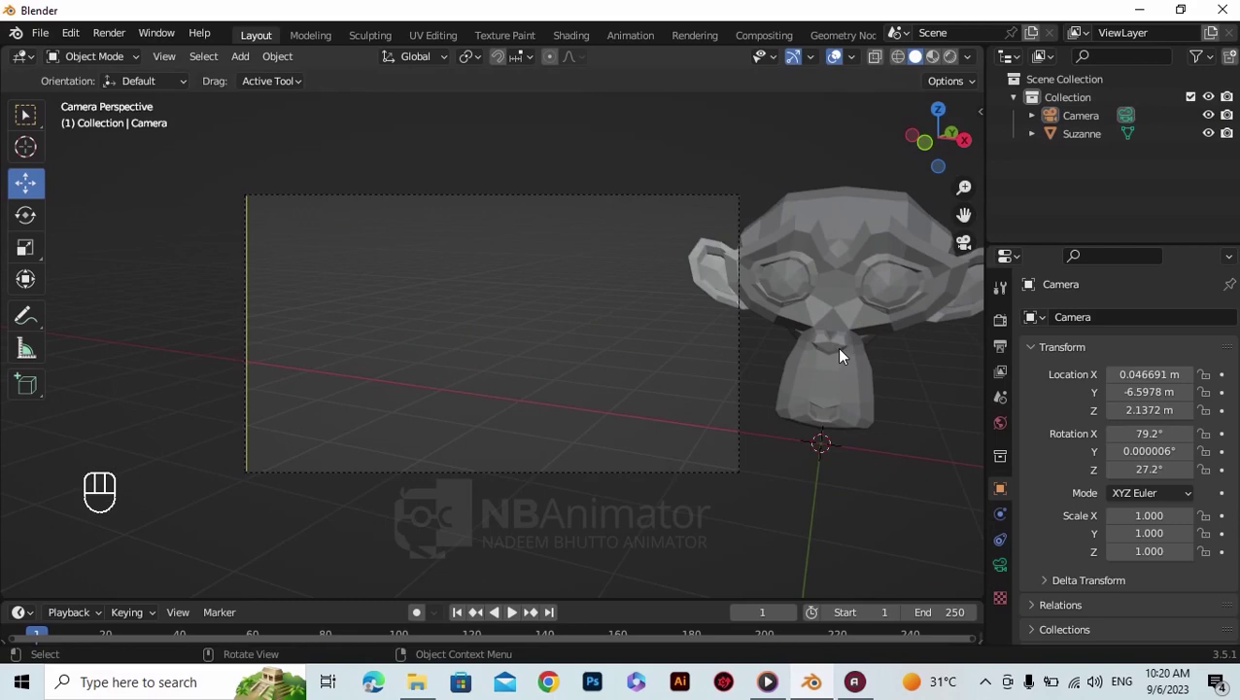
{"action": "key", "text": "KP_0"}
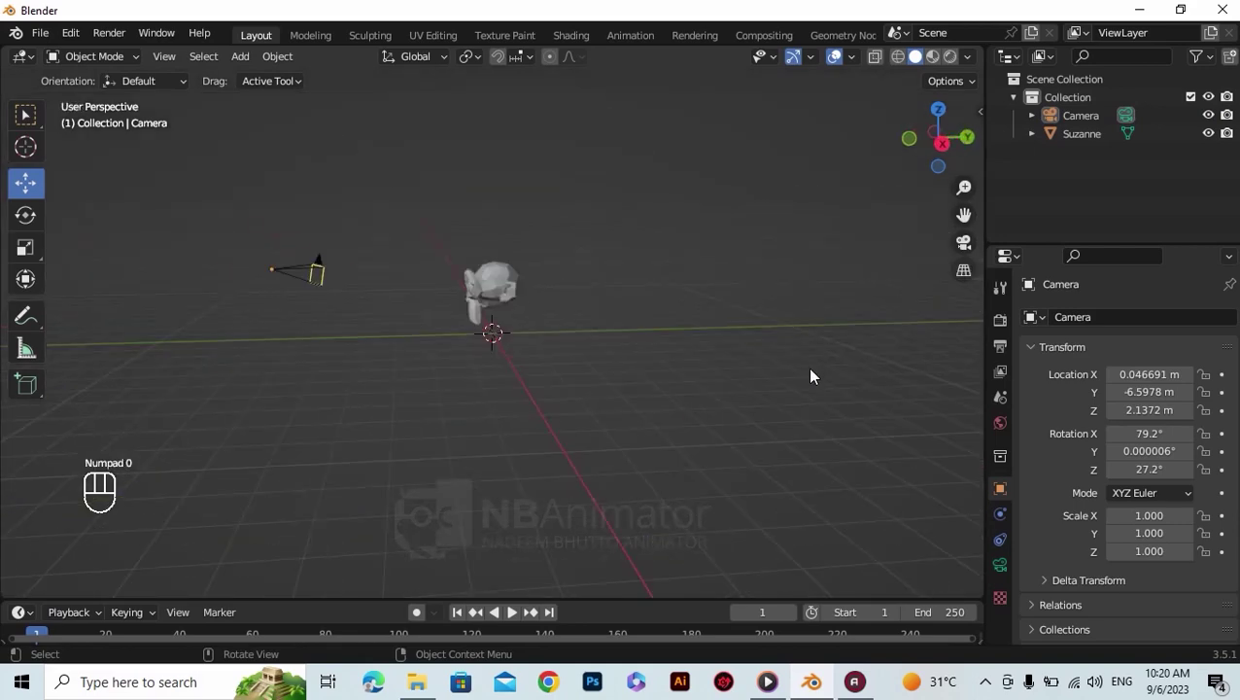